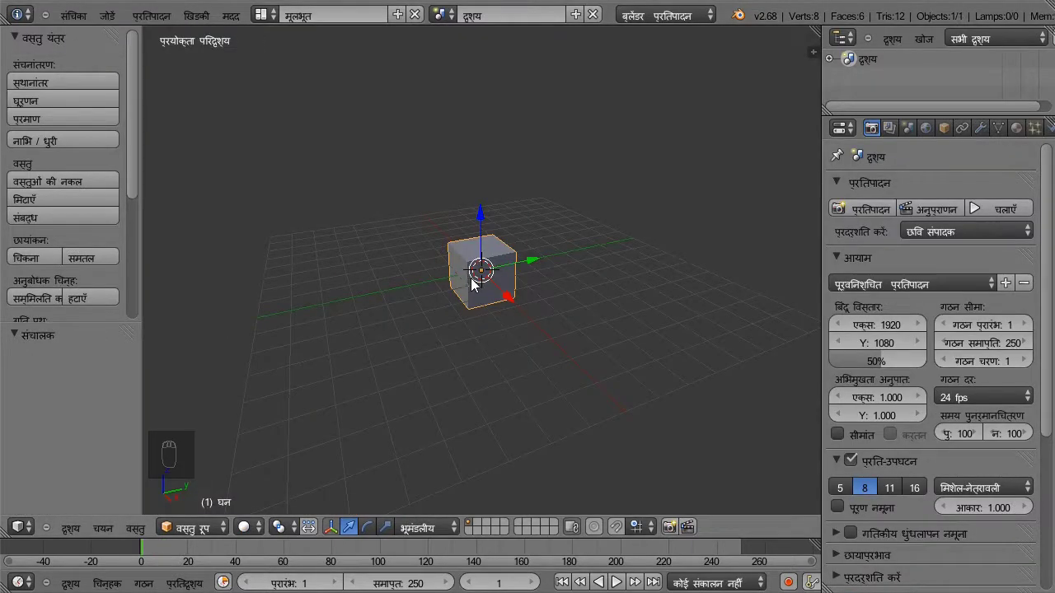
- Delete the default cube, leaving the scene empty
drag(486, 245, 495, 289)
key(Delete)
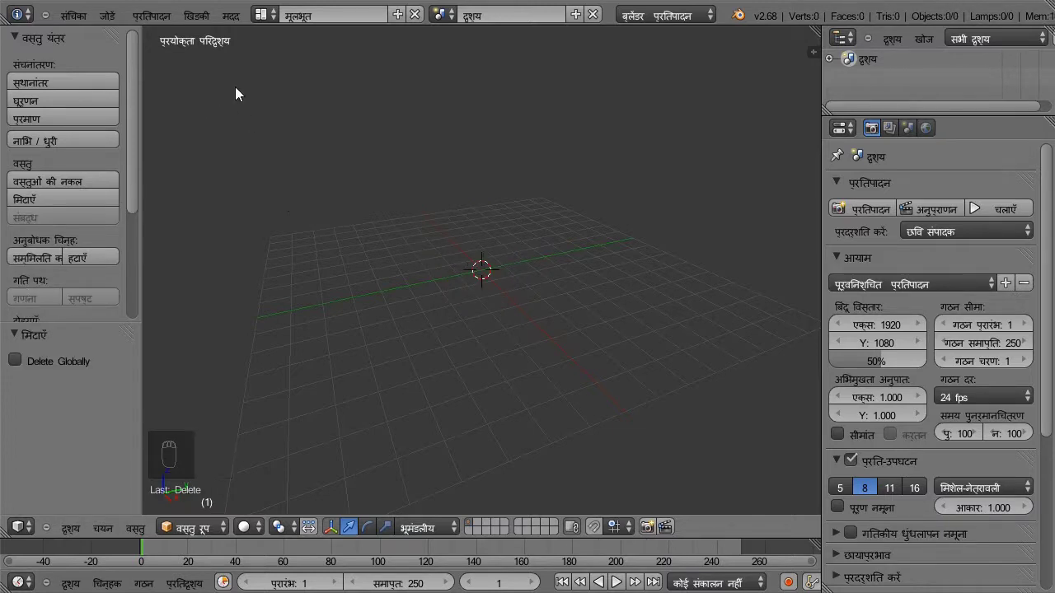
- Add a plane, rotate it 90° around X to face front, and scale it X 3 and Z 2
click(114, 17)
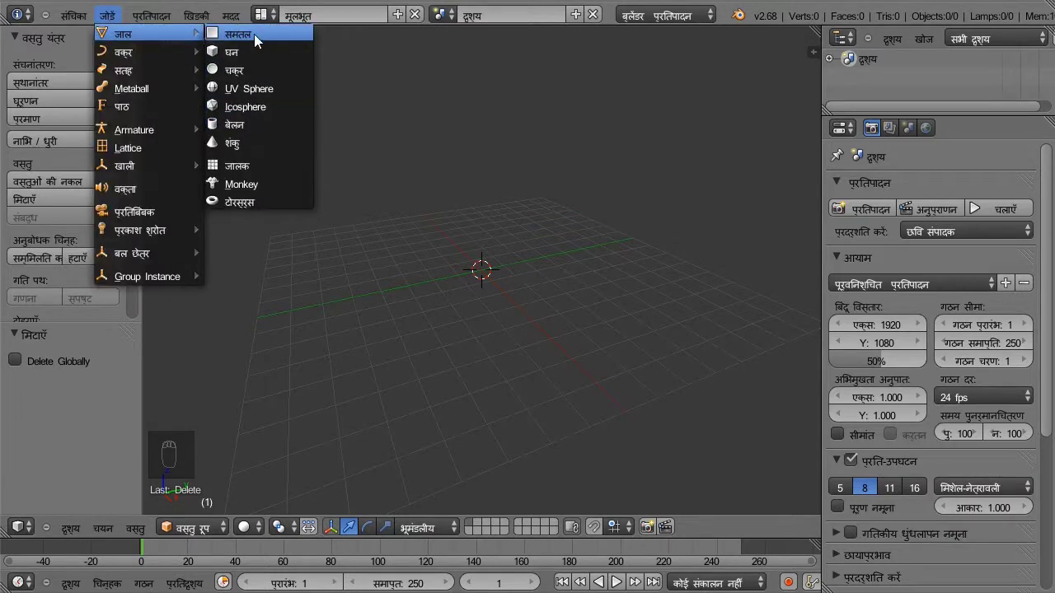
key(KP_1)
key(KP_1)
key(r)
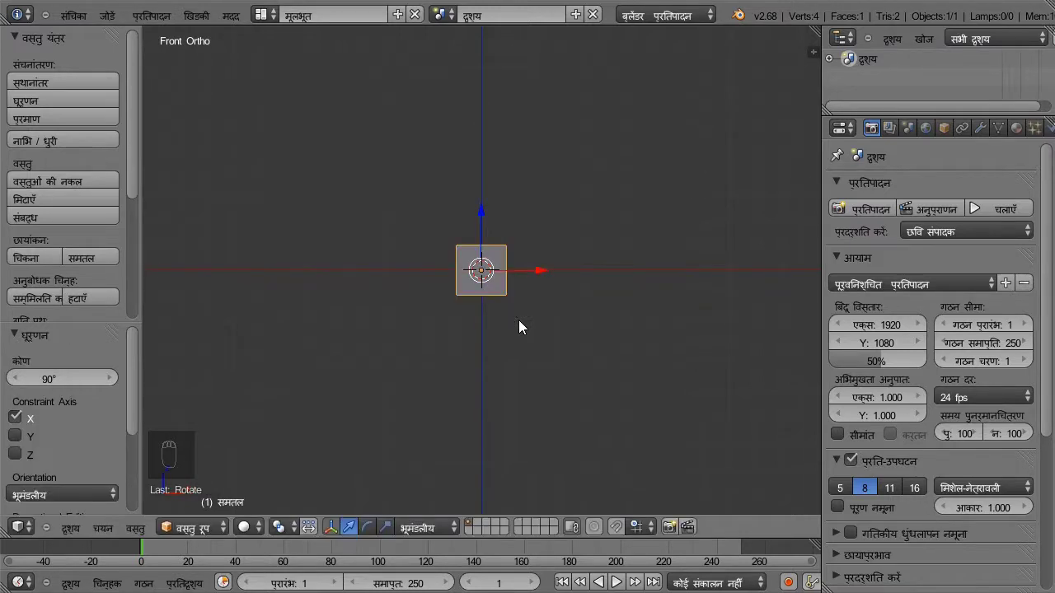
key(s)
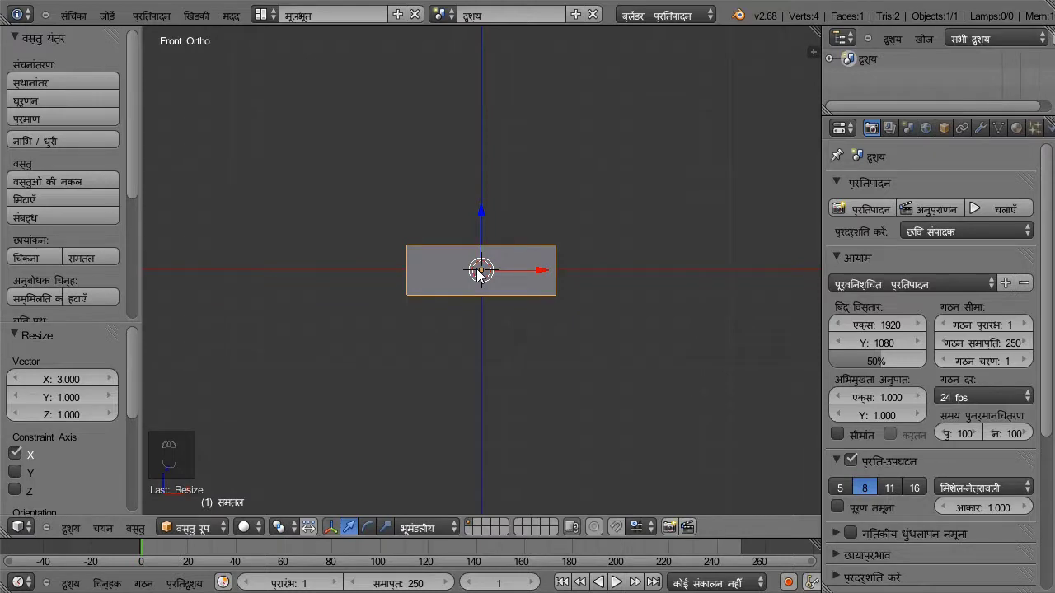
key(s)
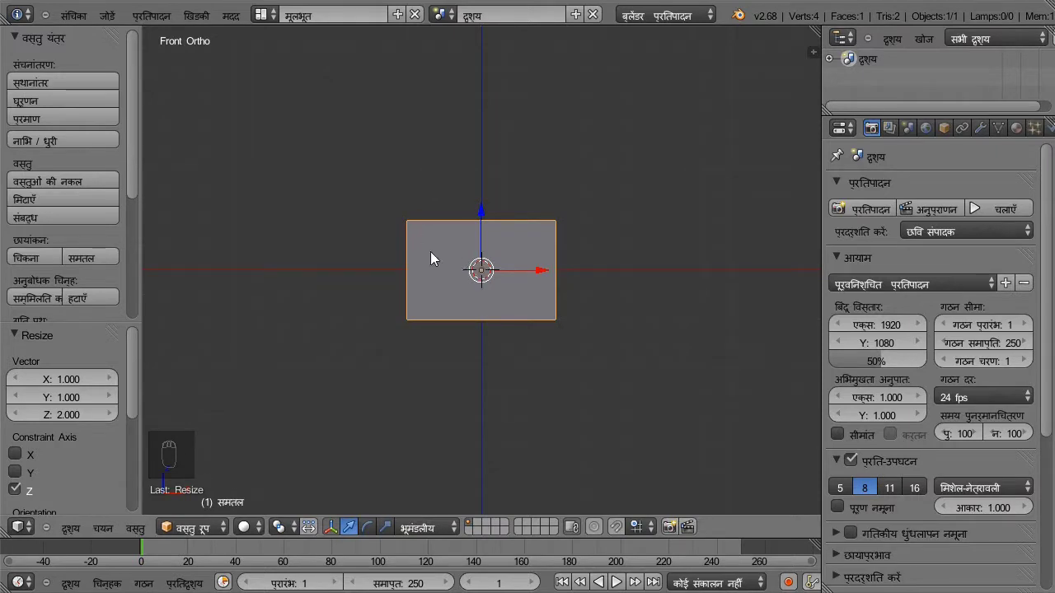
- In Edit Mode merge the two right-edge vertices at center, making a right-pointing triangle, then select all
key(Tab)
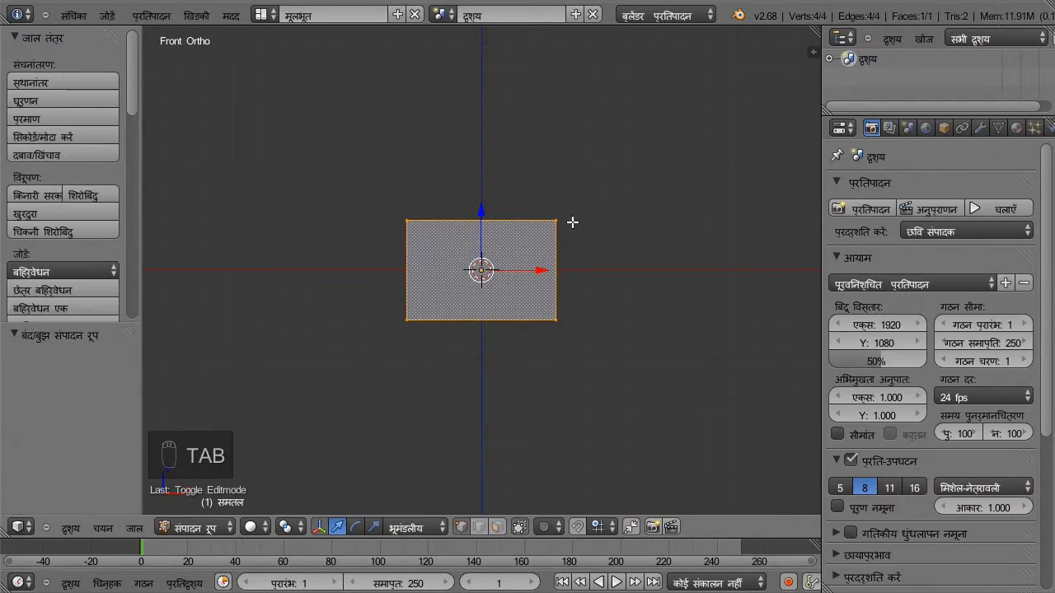
drag(559, 222, 562, 322)
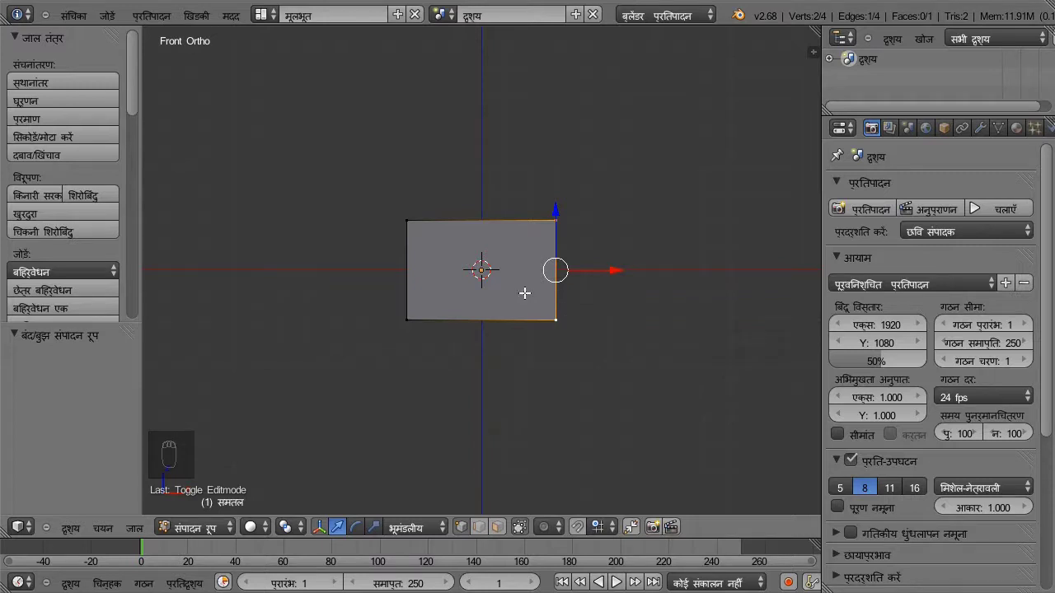
key(w)
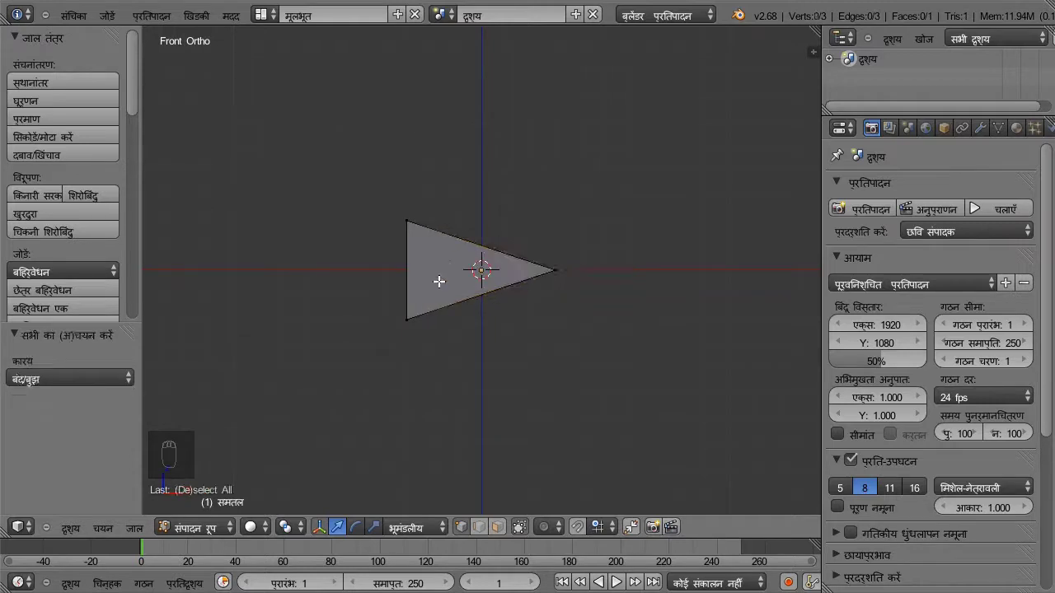
key(a)
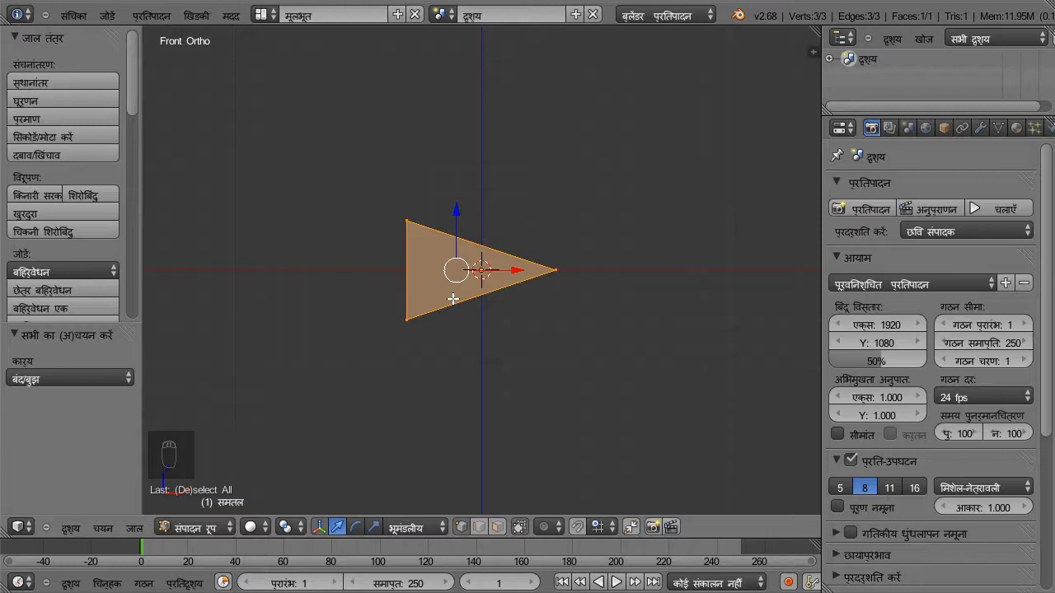
- Subdivide the triangle repeatedly to 1024 faces and apply one Smooth Vertex pass
key(w)
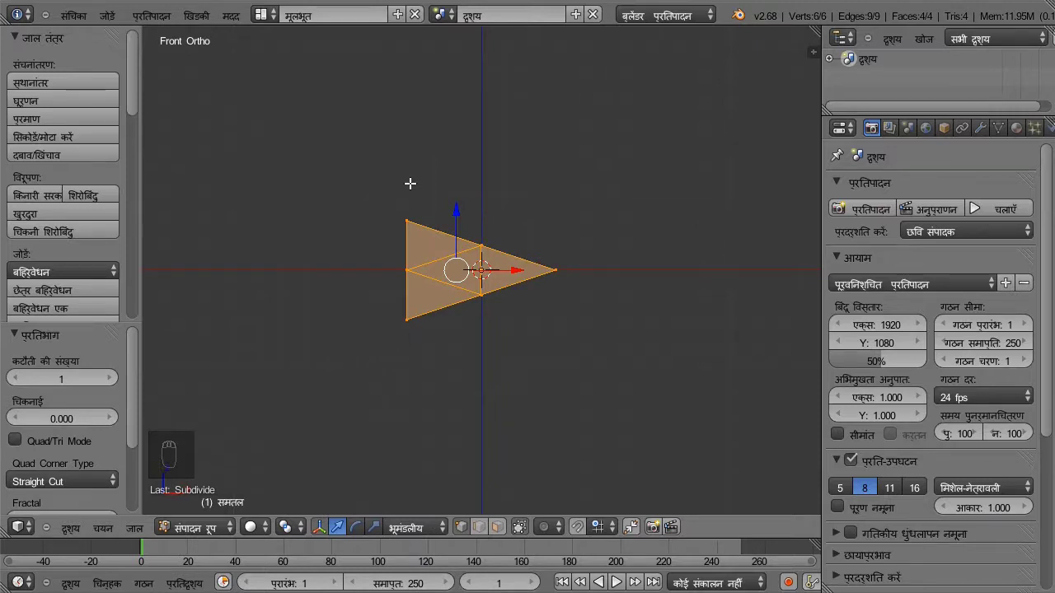
key(w)
key(w)
key(w)
key(w)
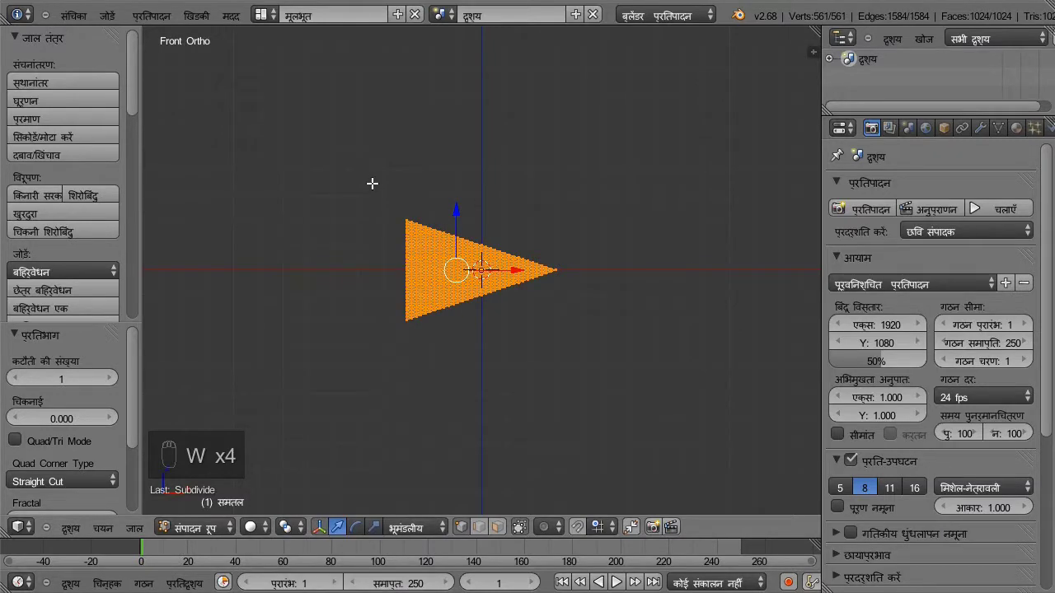
key(KP_Add)
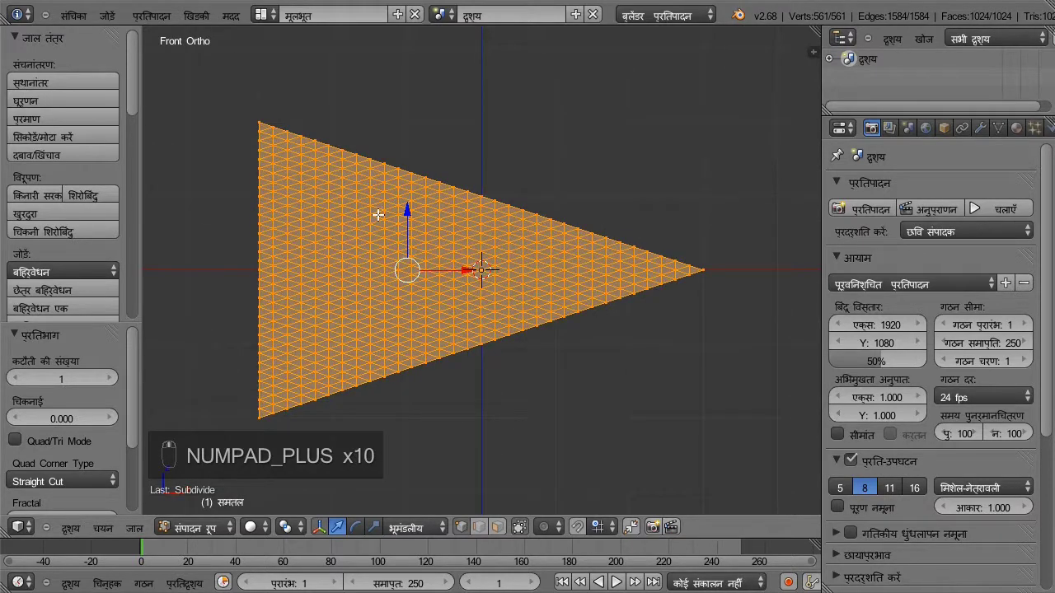
middle_click(393, 215)
middle_click(441, 212)
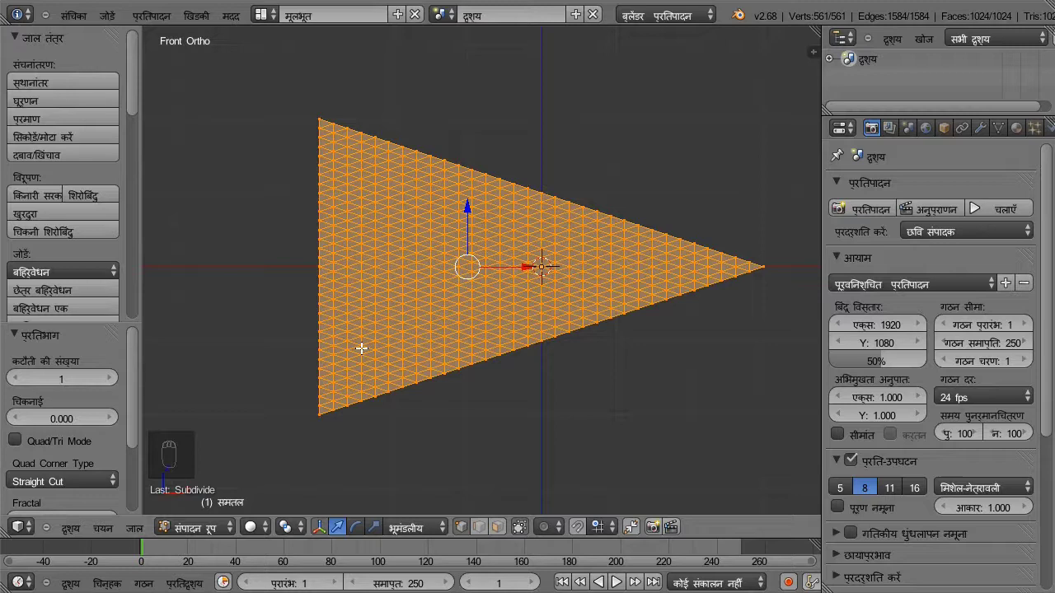
key(w)
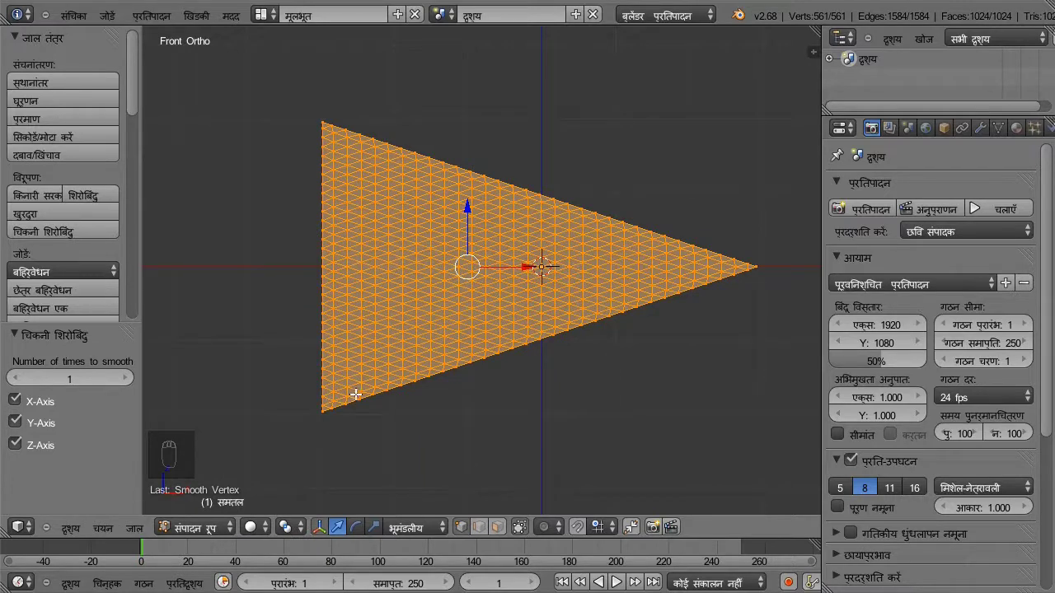
- Return to Object Mode and enable Cloth physics on the triangle
key(Tab)
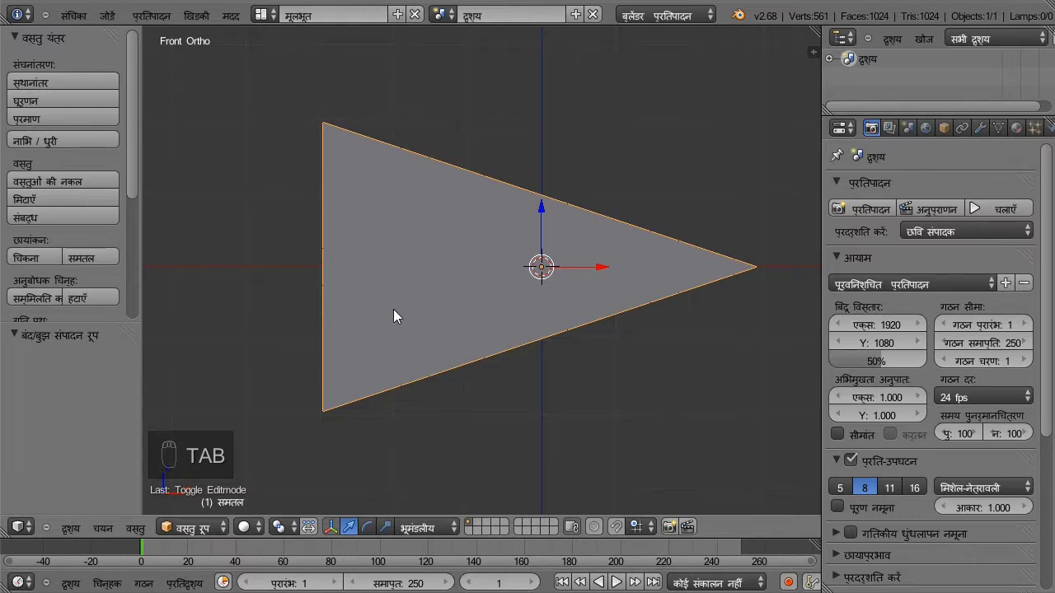
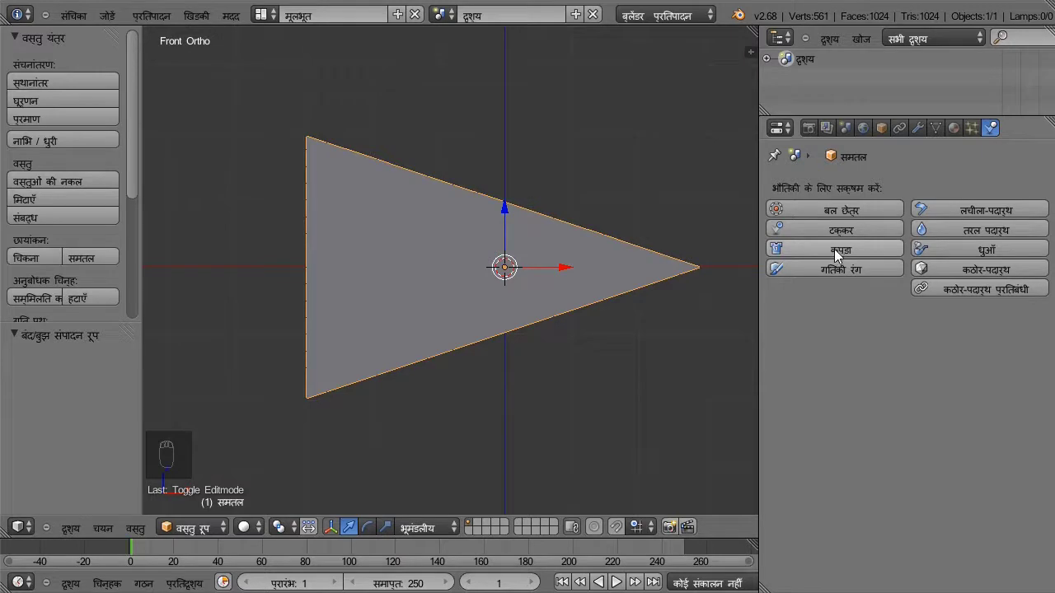
drag(837, 252, 837, 252)
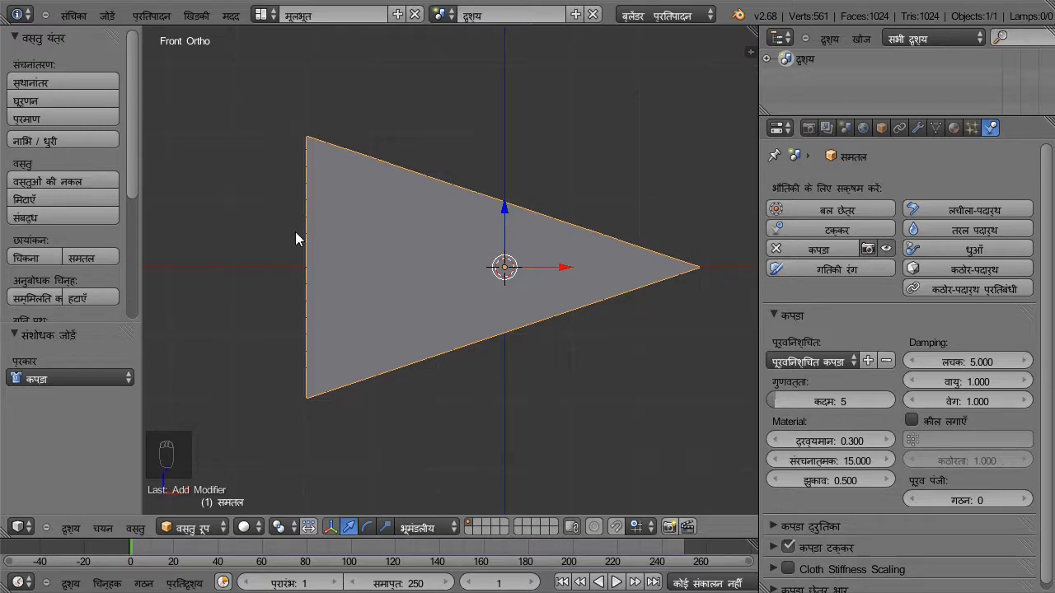
- In Edit Mode deselect all and box-select the 65 vertices along the left edge
key(Tab)
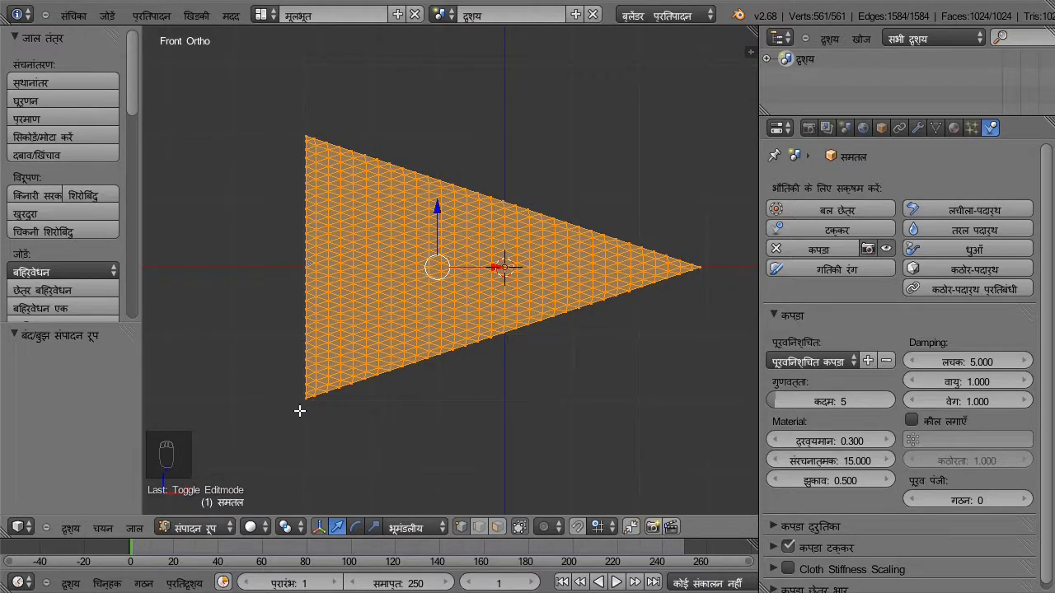
key(a)
key(b)
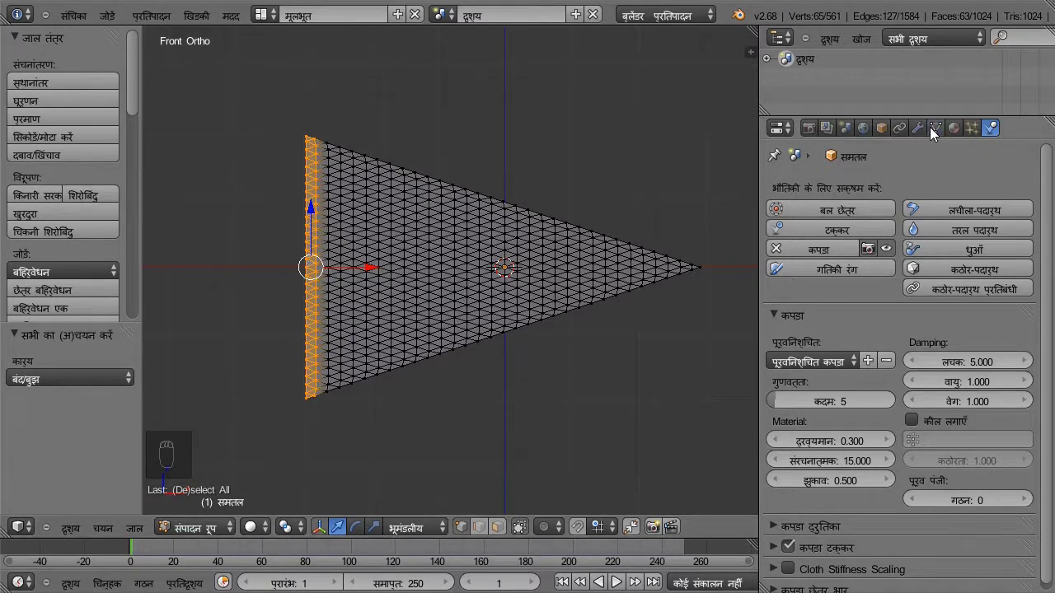
- Create a vertex group, assign the left-edge vertices to it, and return to Object Mode
drag(936, 129, 984, 339)
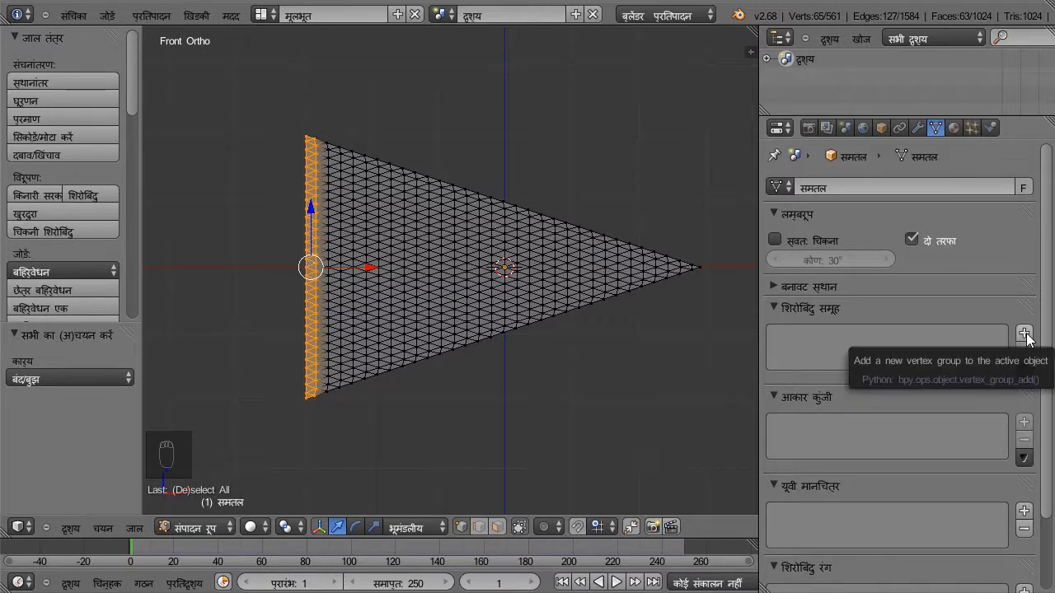
drag(1032, 335, 1033, 334)
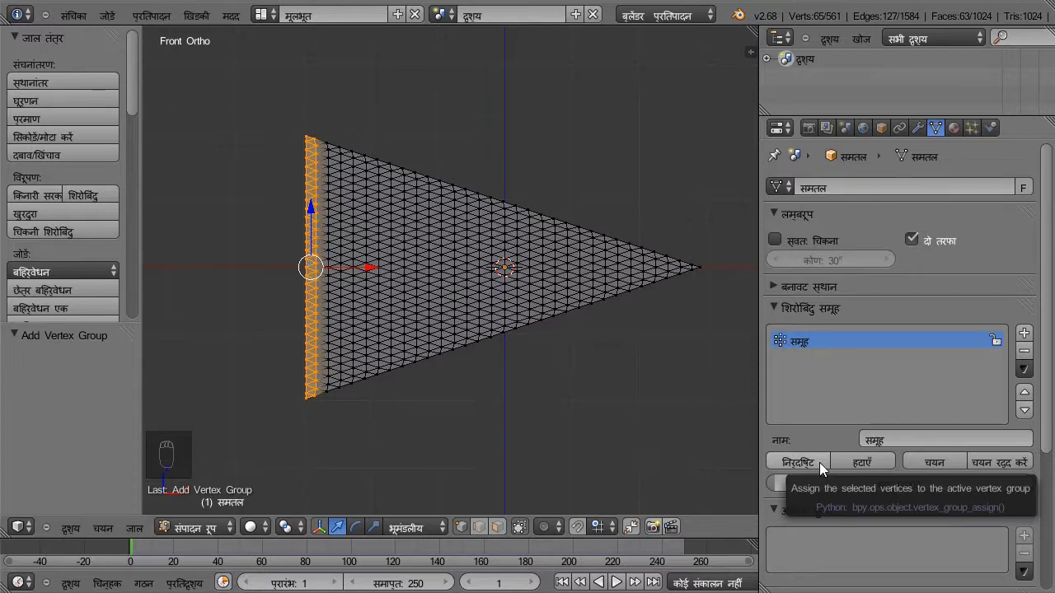
drag(822, 466, 756, 461)
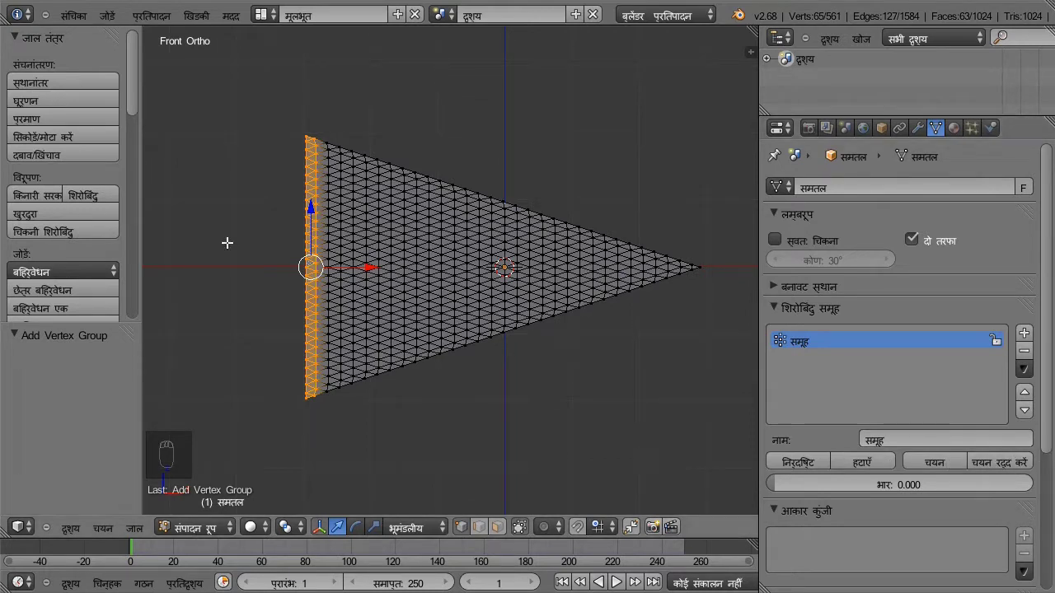
key(Tab)
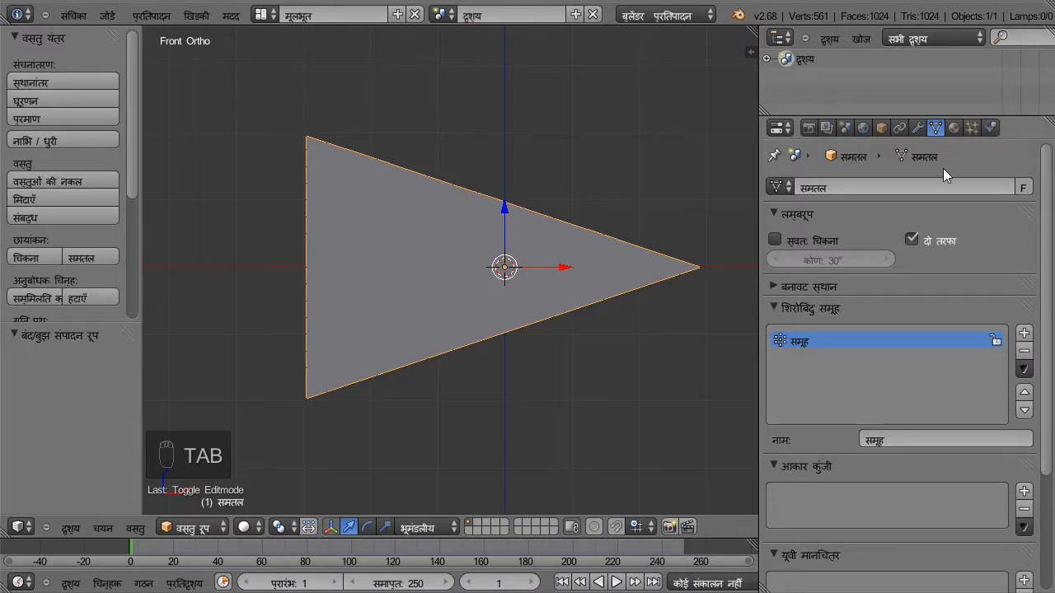
- Set cloth Mass 0.020, pin it to the vertex group, Bending 0.200 and Spring damping 1.000
drag(1003, 126, 936, 430)
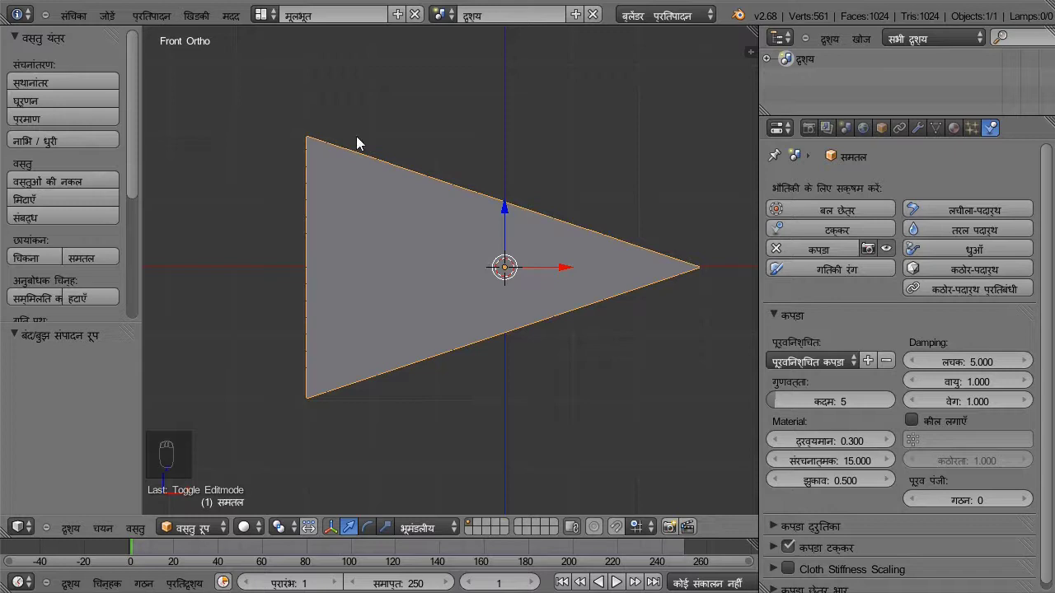
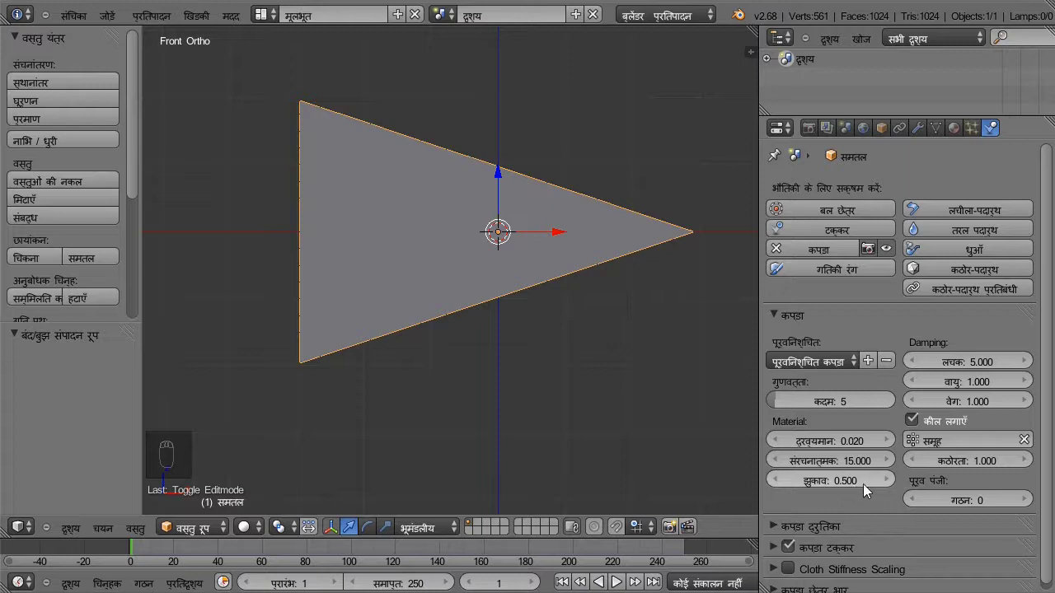
drag(871, 483, 871, 482)
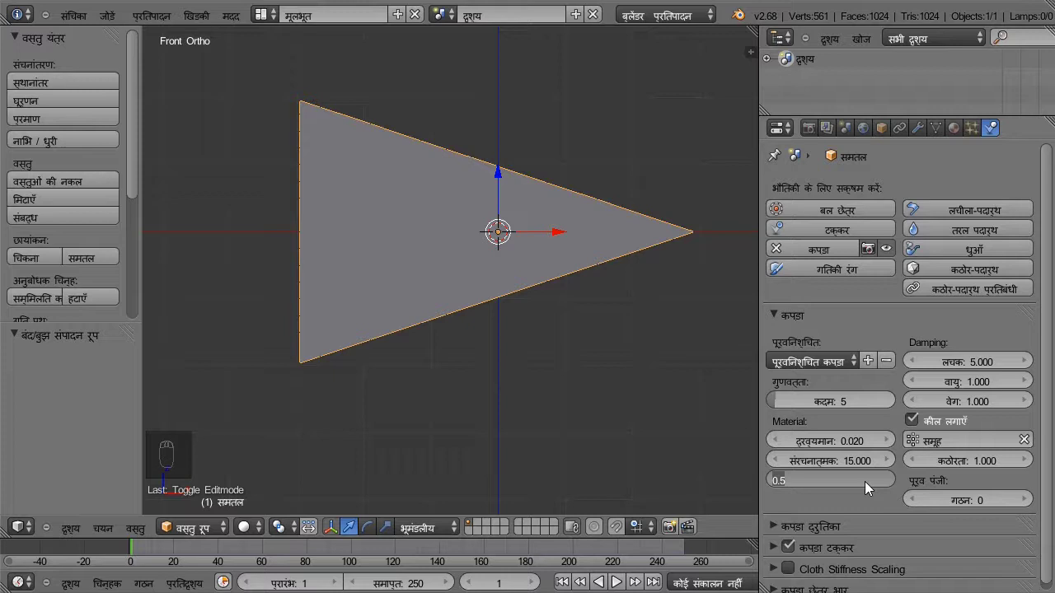
click(989, 363)
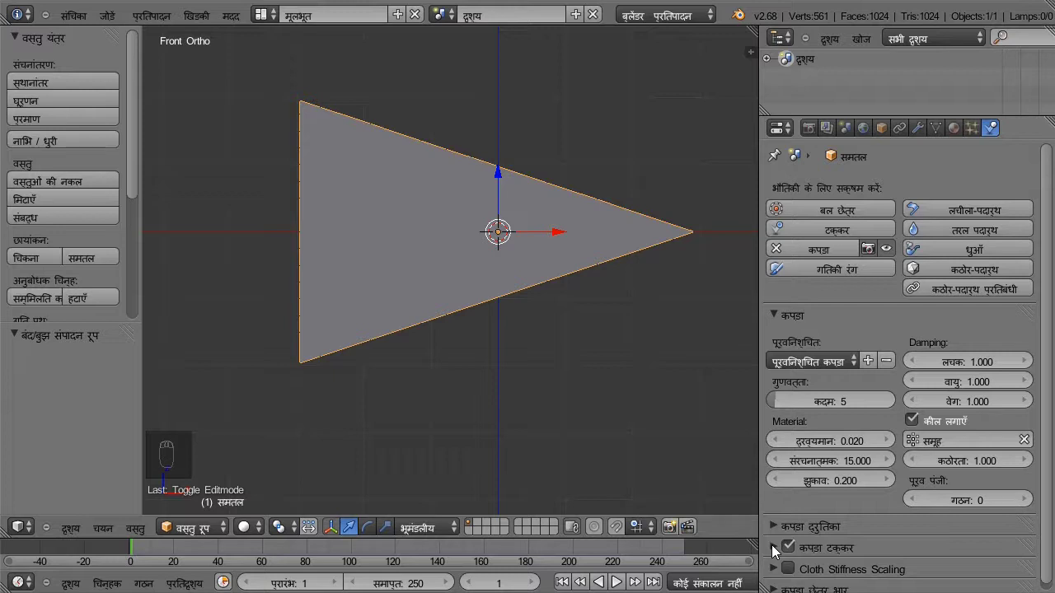
- Expand Cloth Collision and switch on Self Collision for the flag
drag(778, 547, 923, 451)
drag(921, 445, 941, 453)
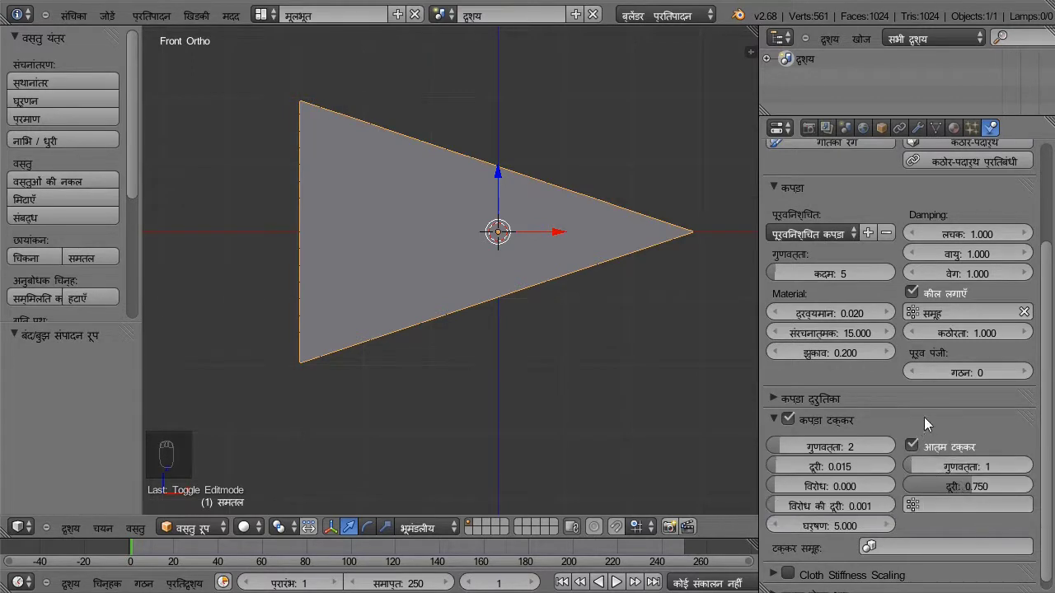
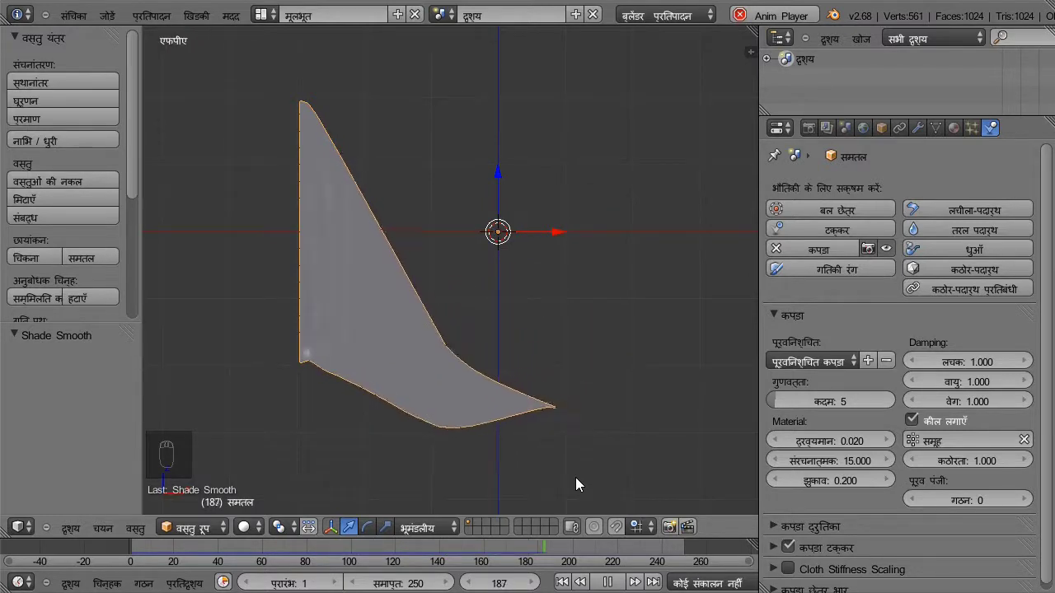
- Stop playback and scrub the timeline back to frame 13 where the flag is nearly flat
text((226) समतल)
text((19) समतल)
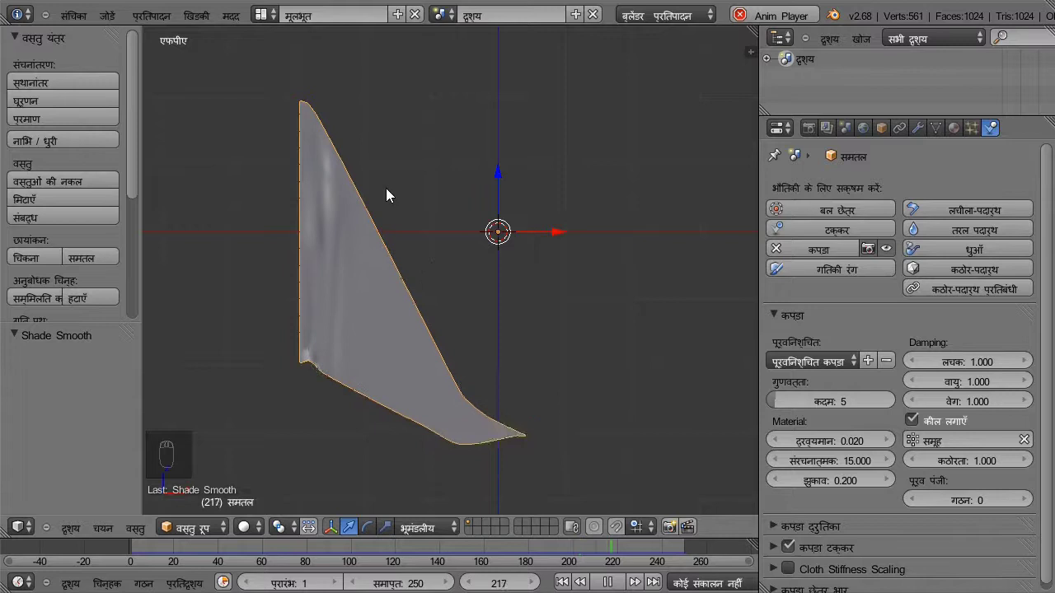
drag(612, 585, 379, 296)
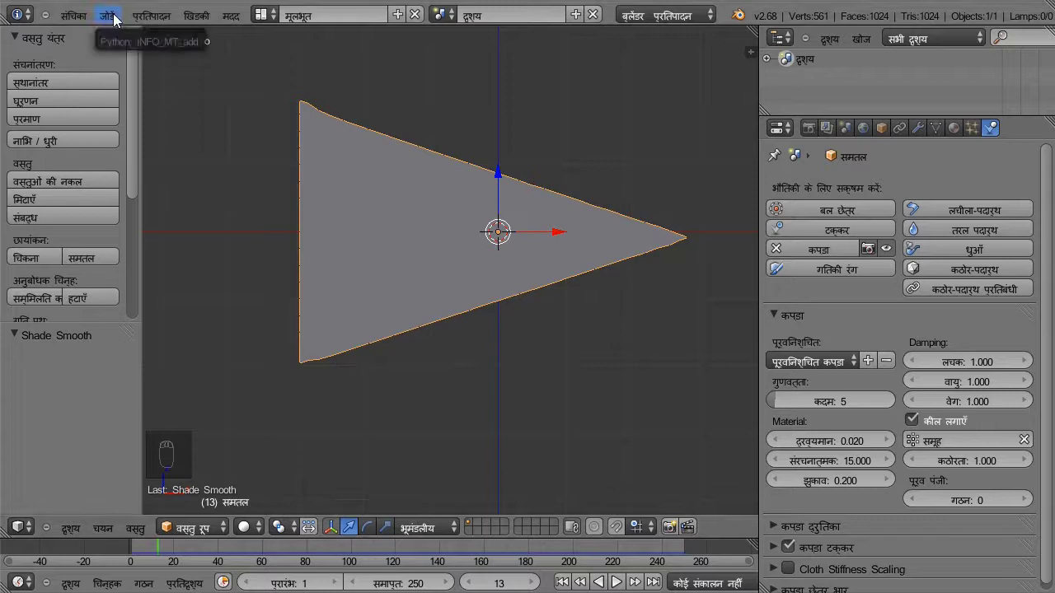
- Add a Wind force field, move it left of the flag, and rotate it 90° to face the cloth
drag(119, 15, 263, 264)
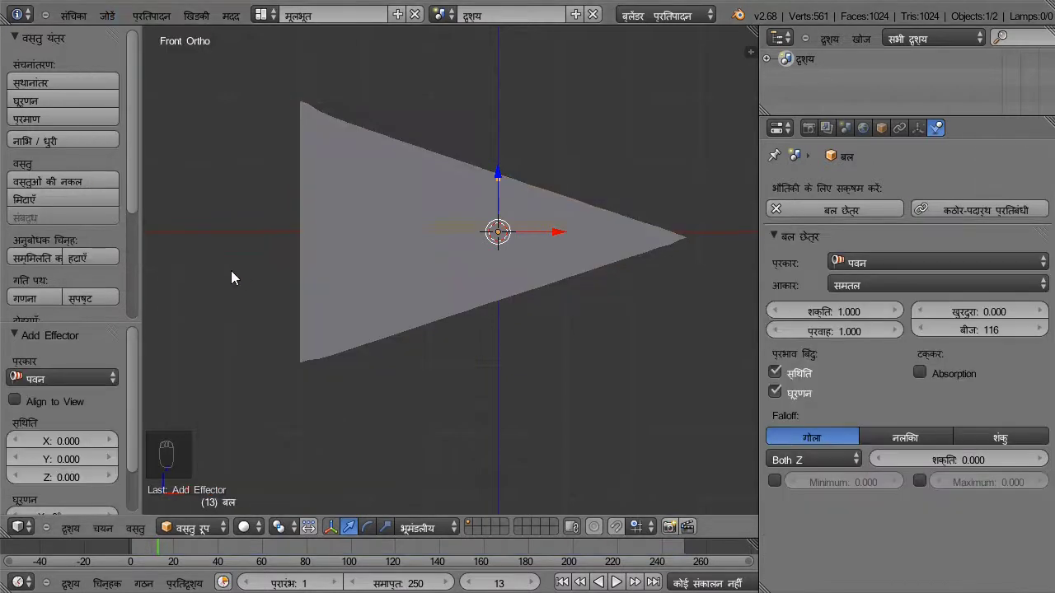
drag(552, 241, 289, 236)
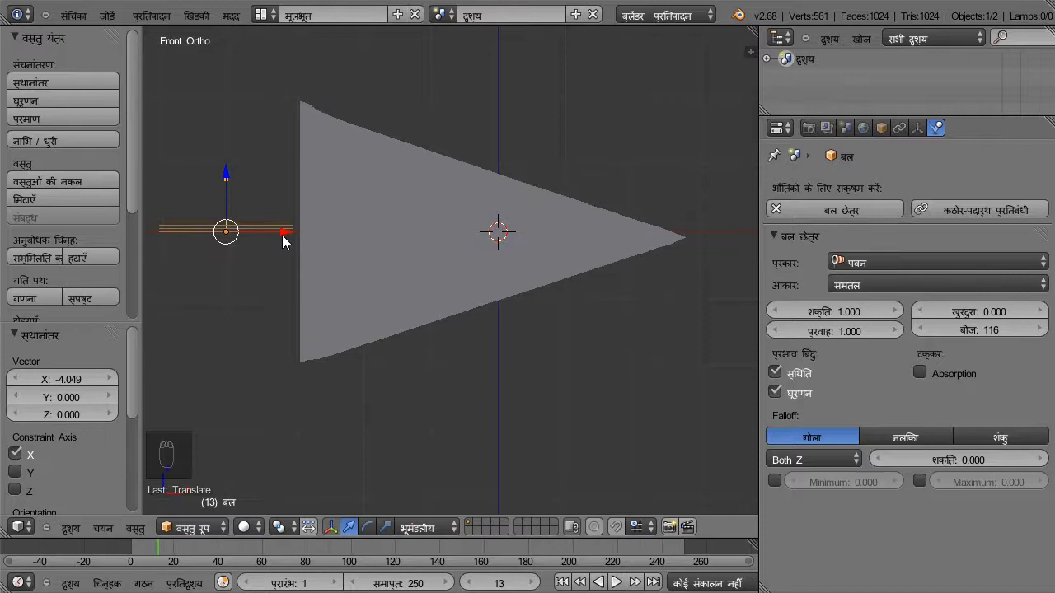
key(r)
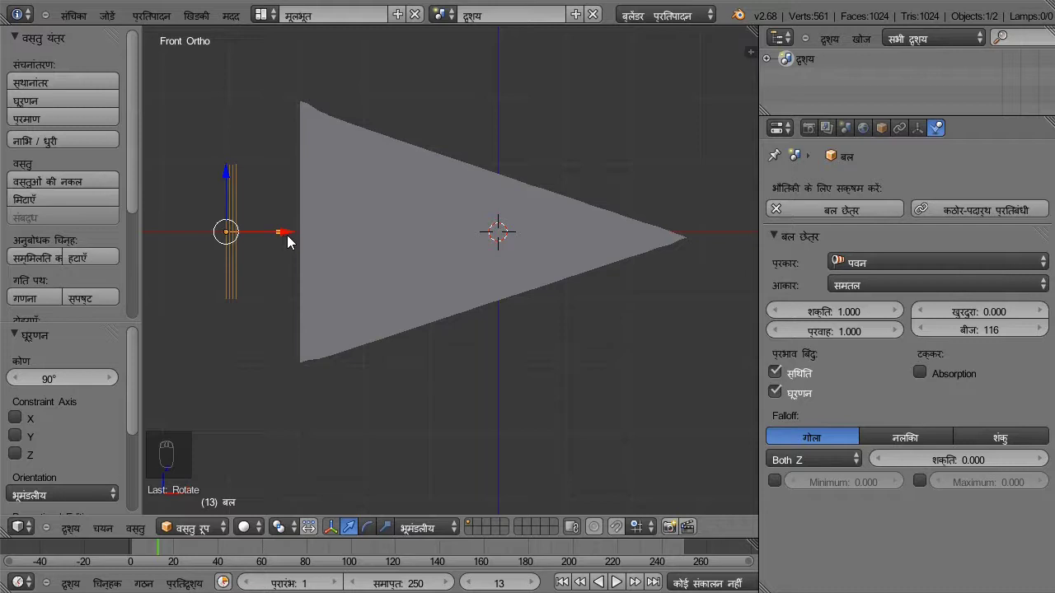
key(r)
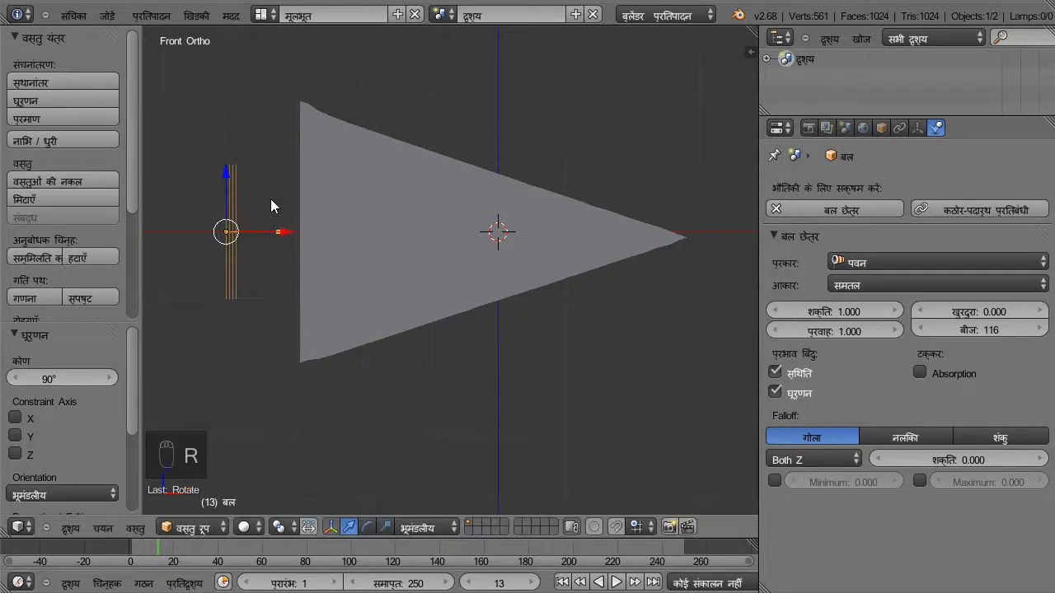
- From top view angle the wind about -5°, then return to a perspective 3D view of the flag
key(KP_7)
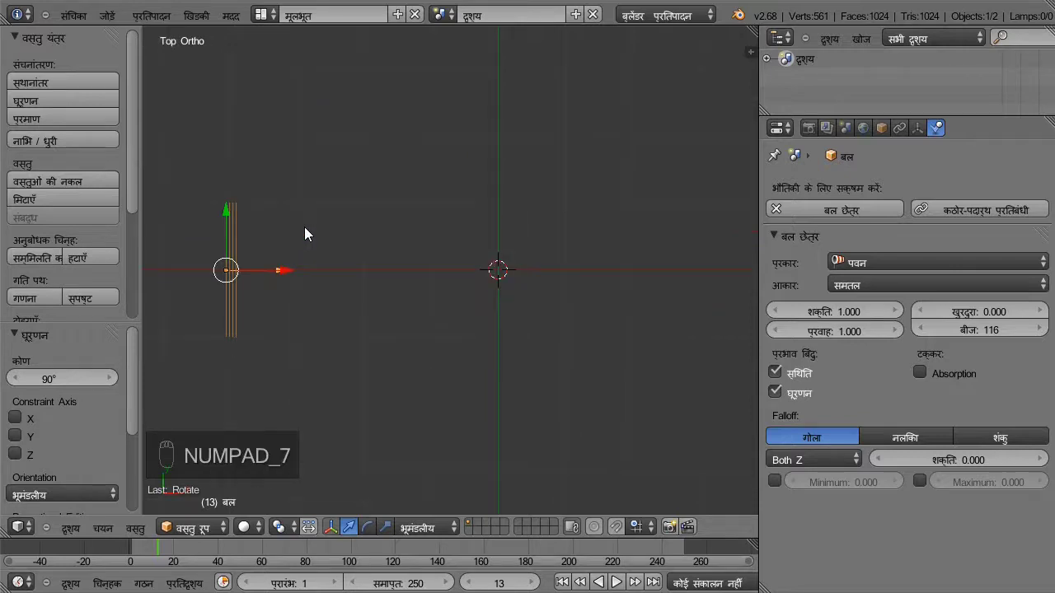
key(r)
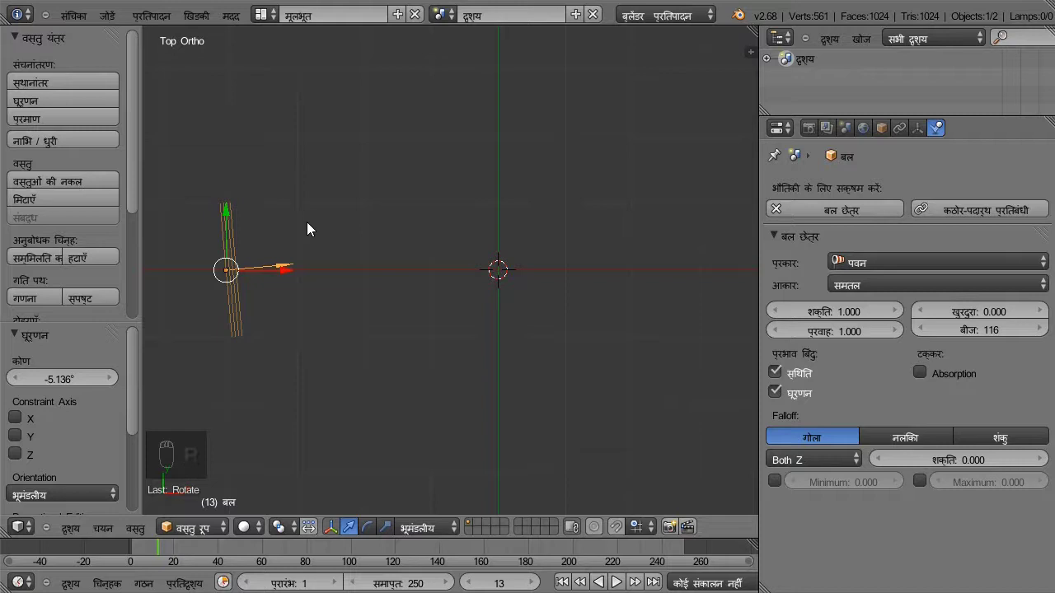
key(KP_5)
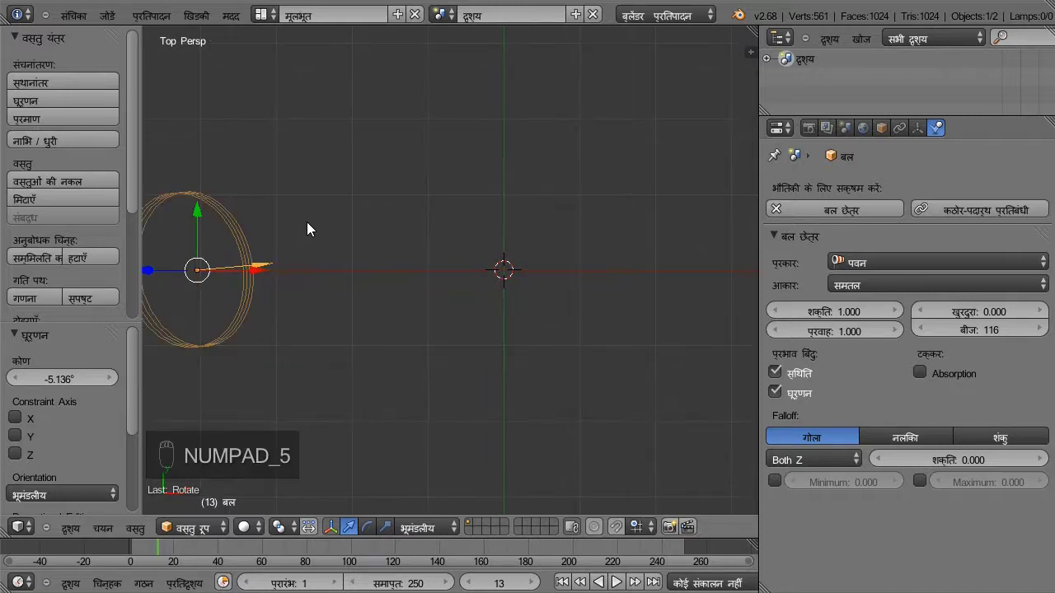
key(KP_1)
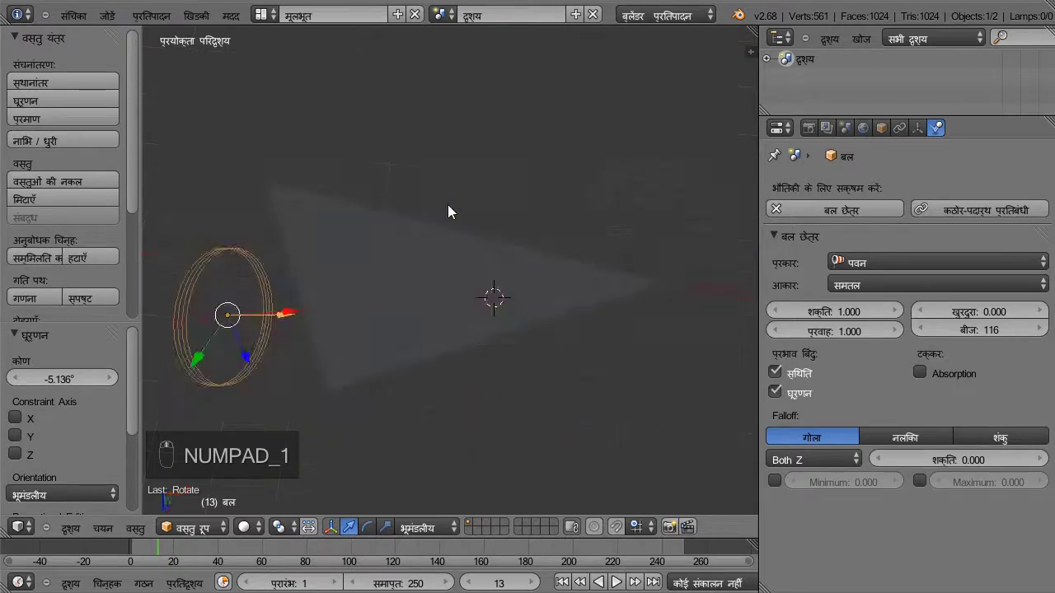
- Orbit to an angled view of the flag and begin editing the wind field's strength value
drag(452, 178, 449, 184)
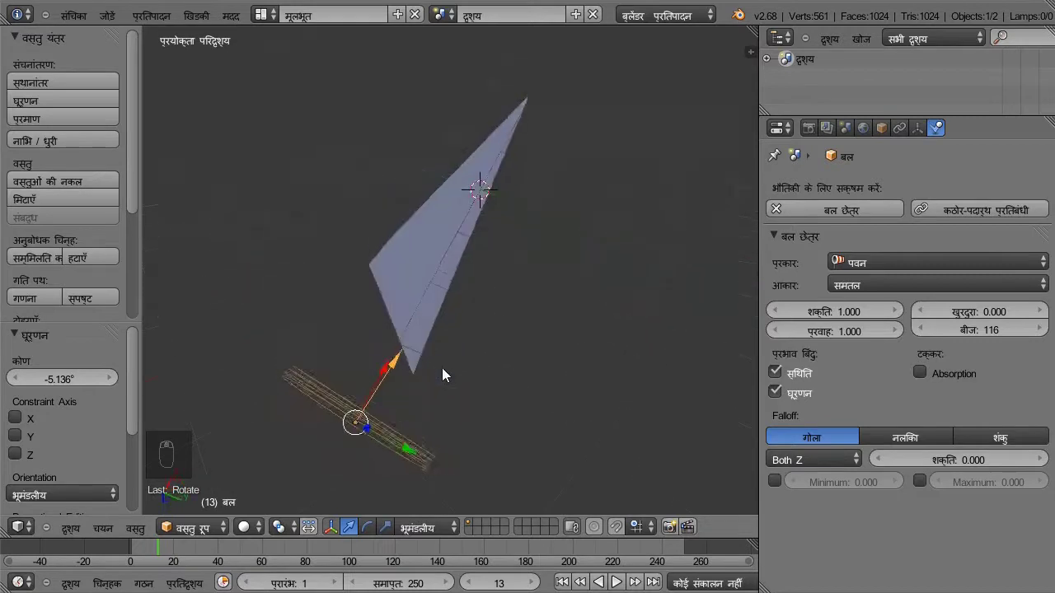
drag(354, 340, 260, 269)
drag(260, 269, 880, 312)
drag(881, 308, 881, 312)
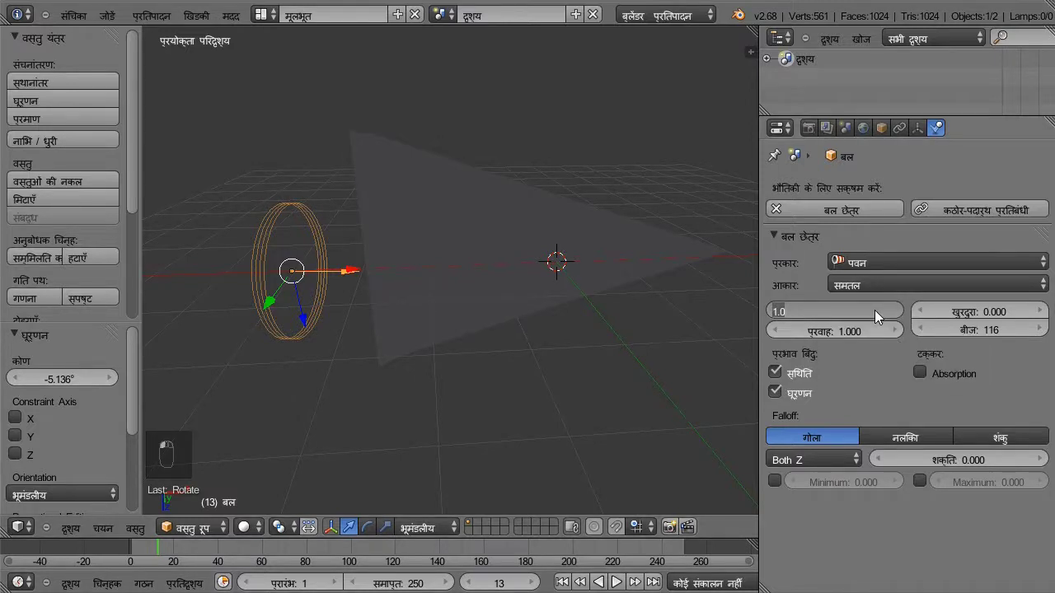
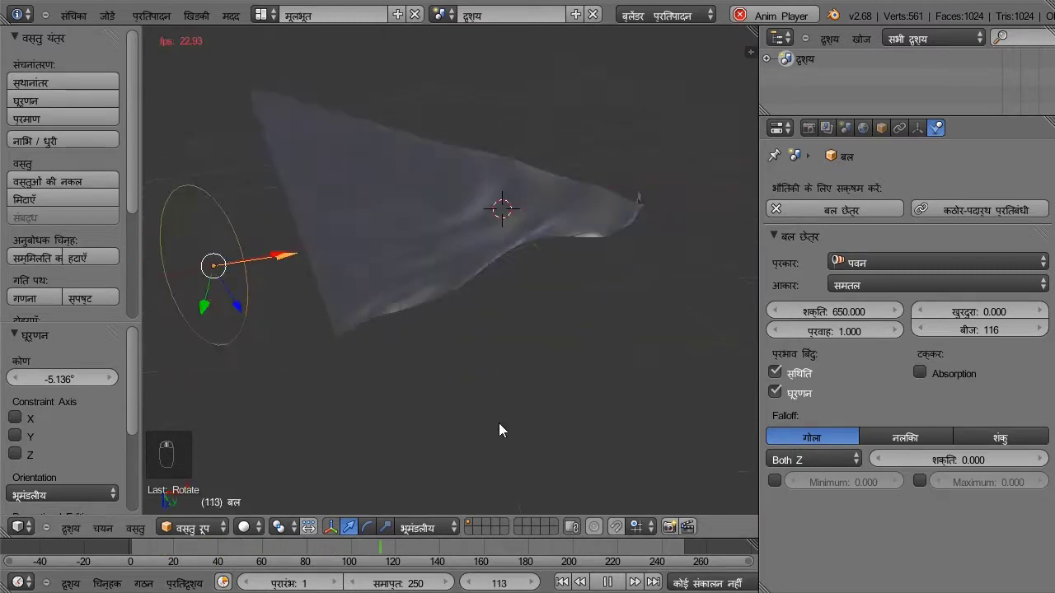
drag(565, 410, 697, 240)
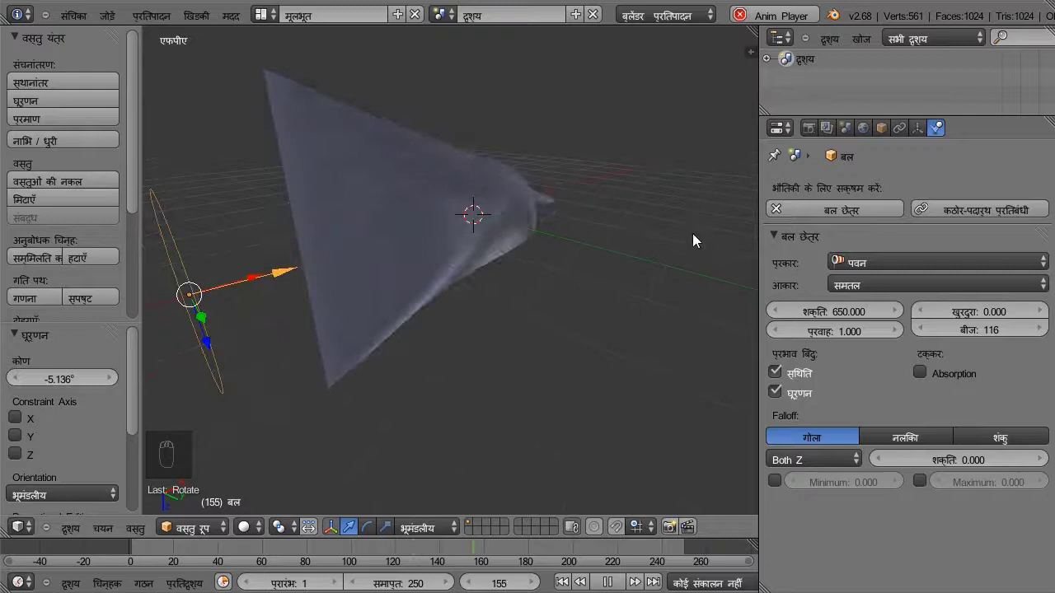
drag(674, 71, 565, 416)
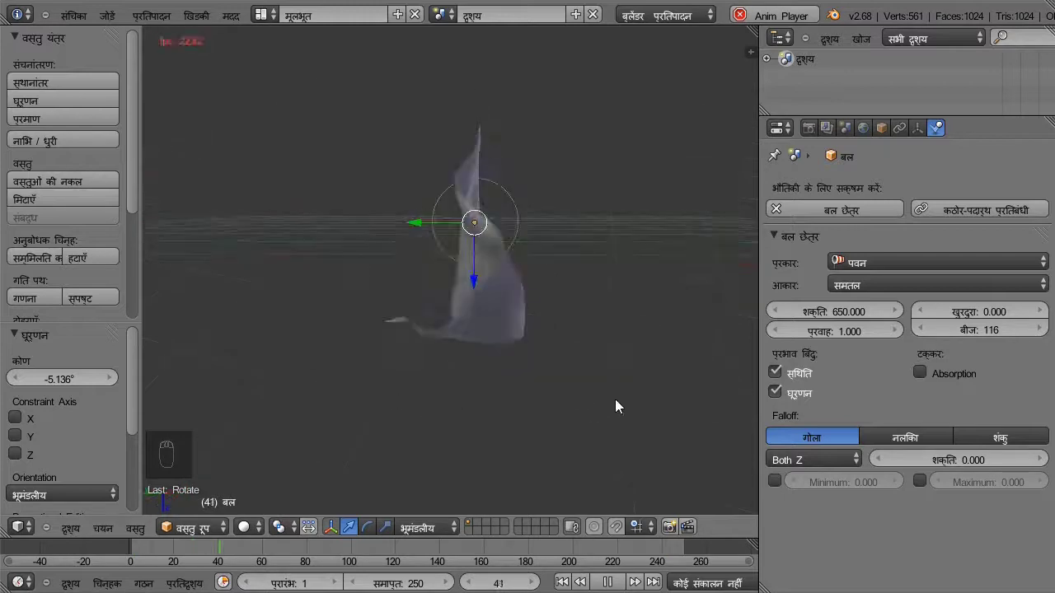
drag(502, 428, 626, 410)
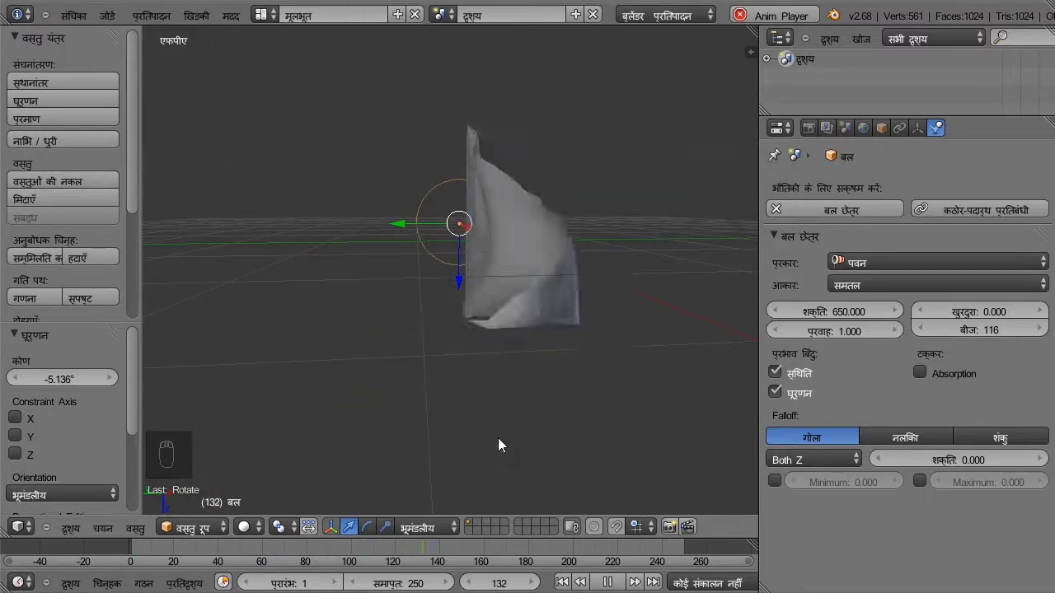
drag(481, 442, 416, 449)
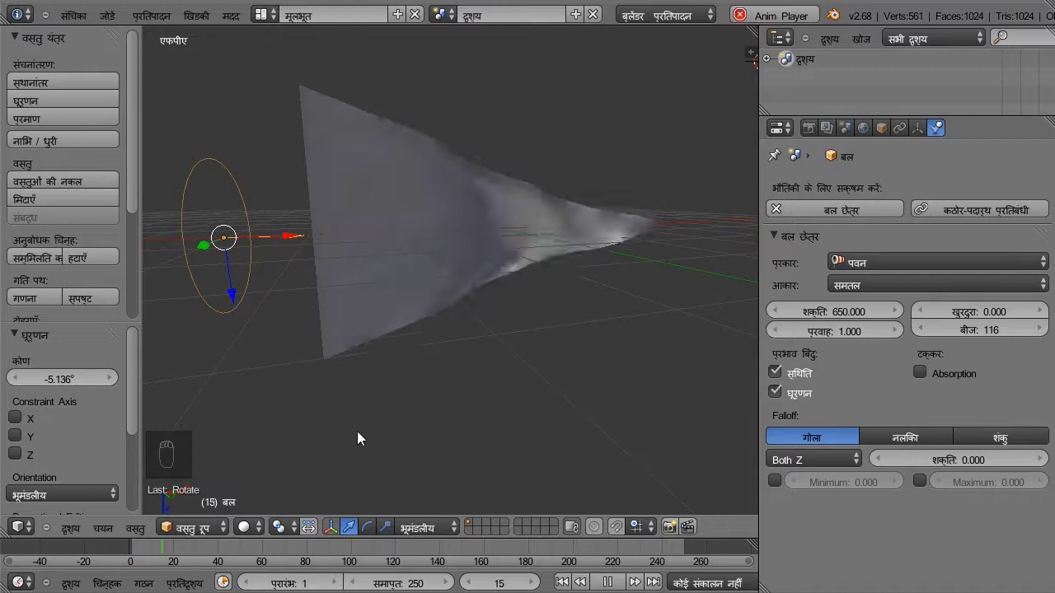